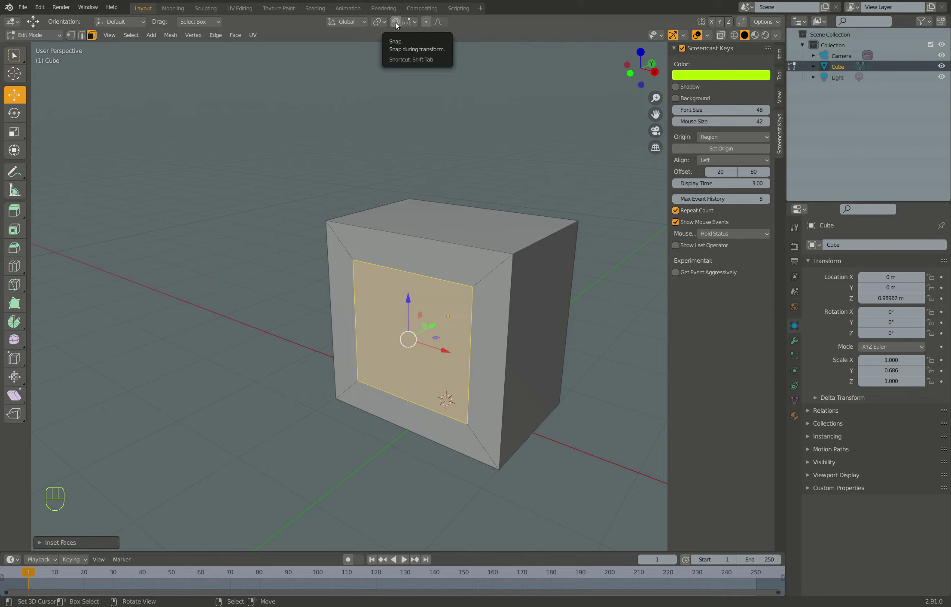
Step: Enable the snapping magnet and switch the cube mesh to edge selection, undoing stray moves
click(398, 27)
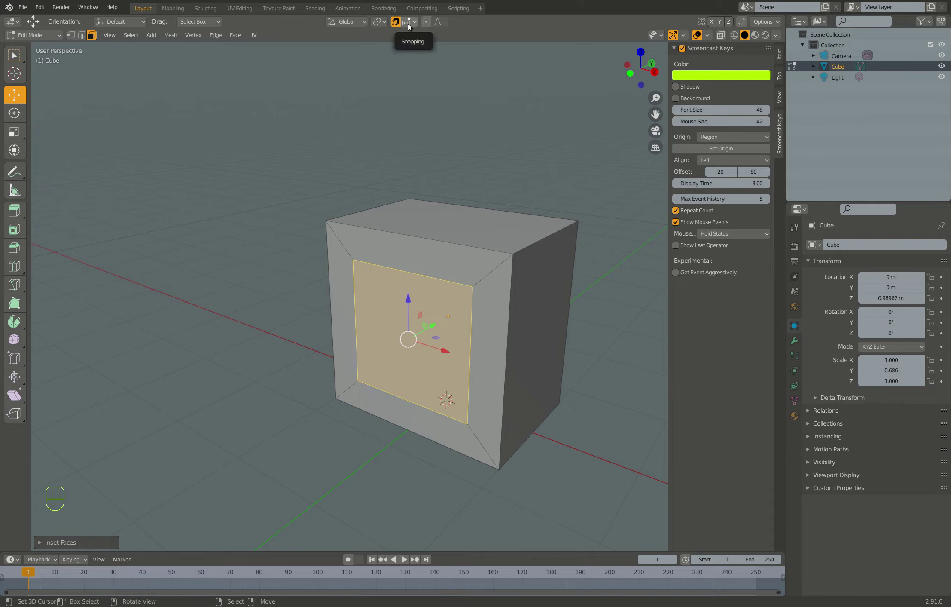
drag(411, 28, 389, 194)
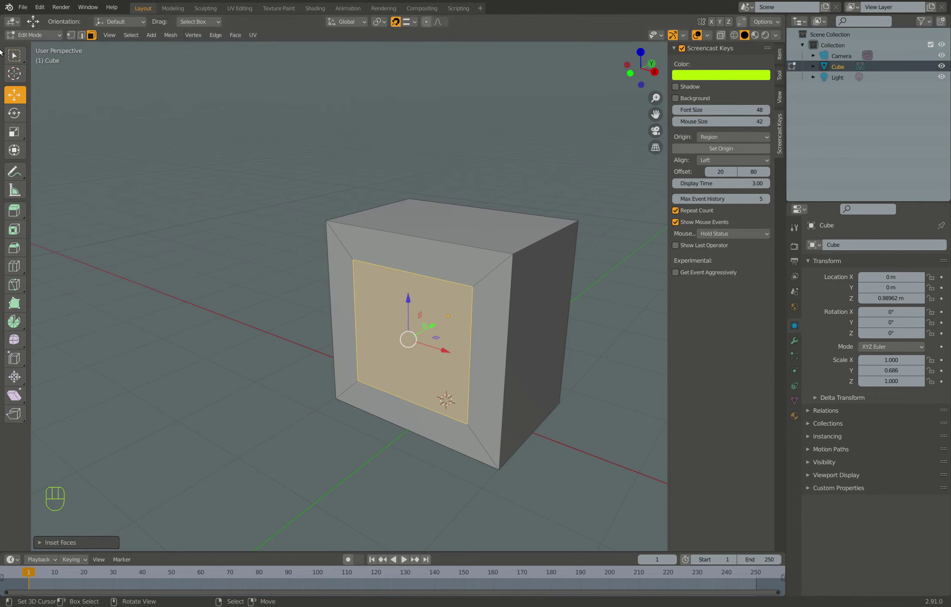
click(85, 34)
right_click(410, 398)
drag(415, 395, 415, 432)
click(415, 431)
key(ctrl+z)
click(415, 425)
key(ctrl+z)
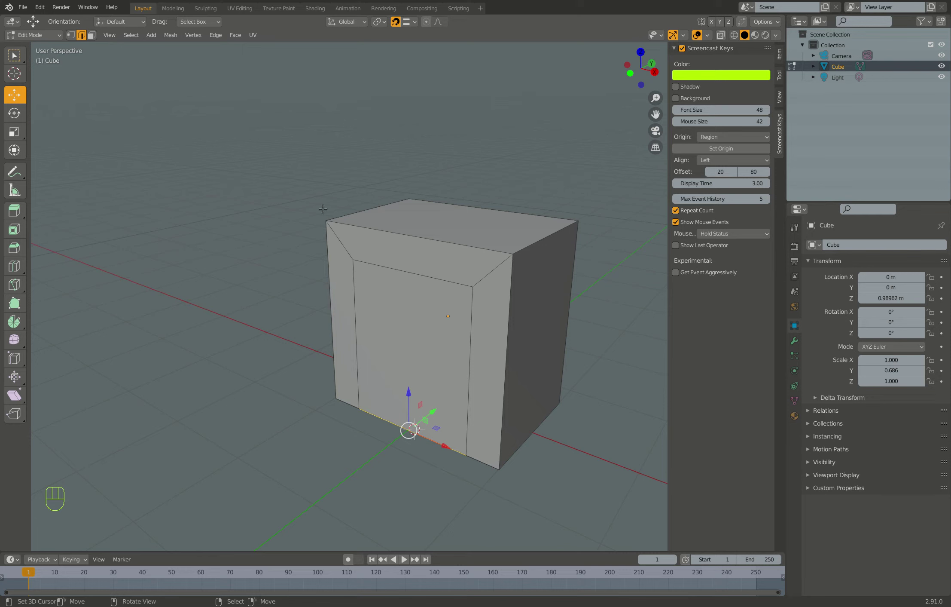
Step: Select all vertices, edges and faces of the cube with A
key(a)
key(a)
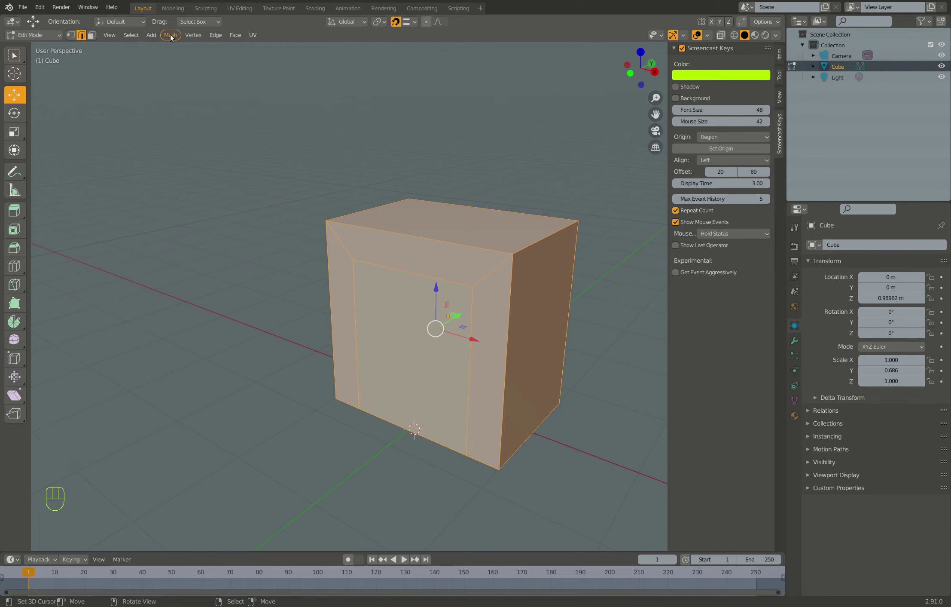
drag(173, 39, 278, 352)
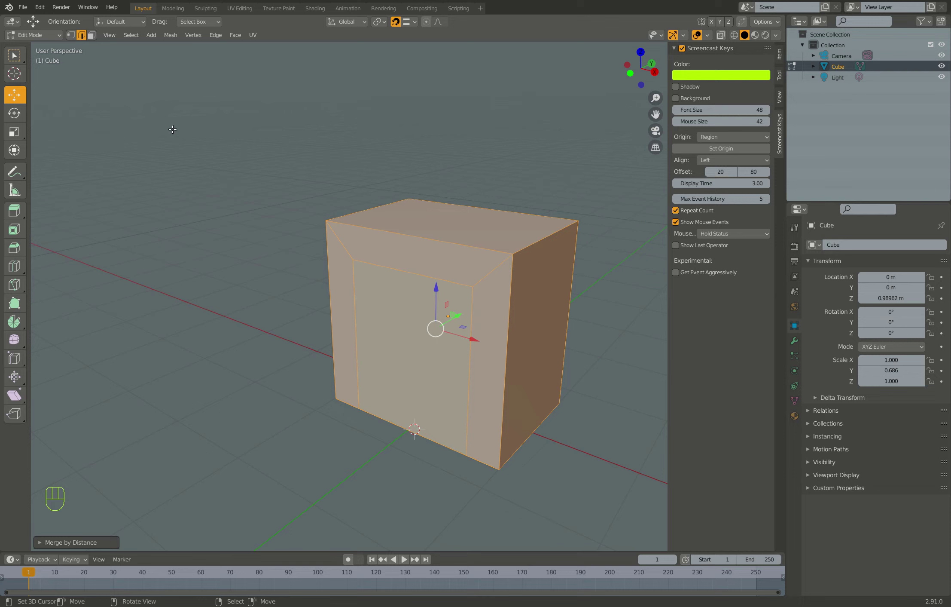
Step: Switch to face selection, turn snapping off and start extruding the cube's top face
click(96, 41)
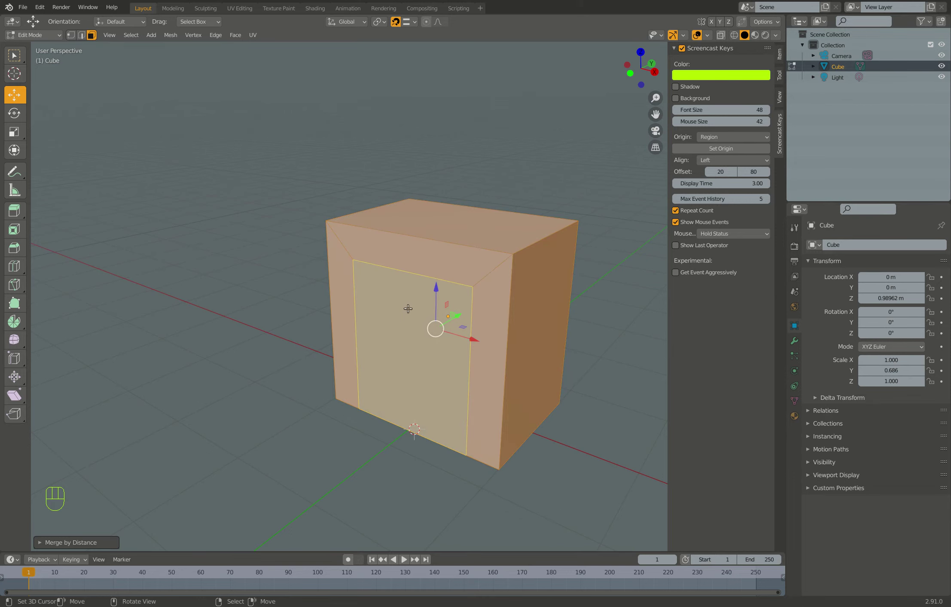
right_click(406, 345)
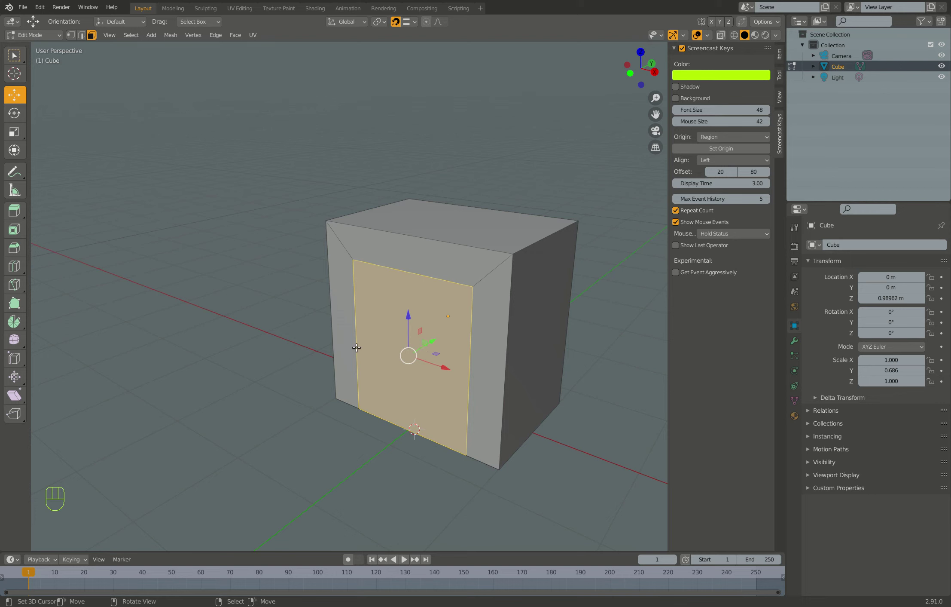
key(e)
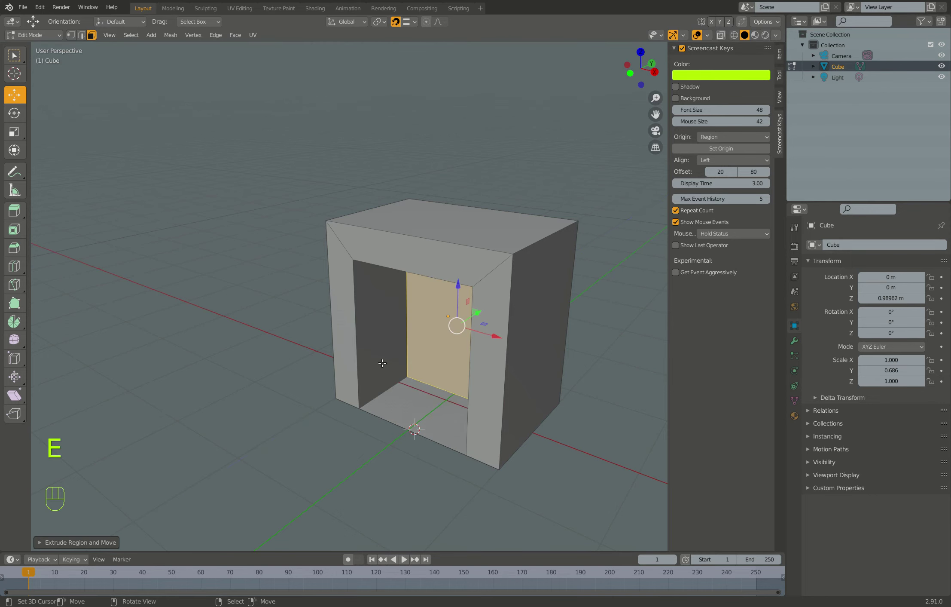
key(ctrl+z)
click(399, 26)
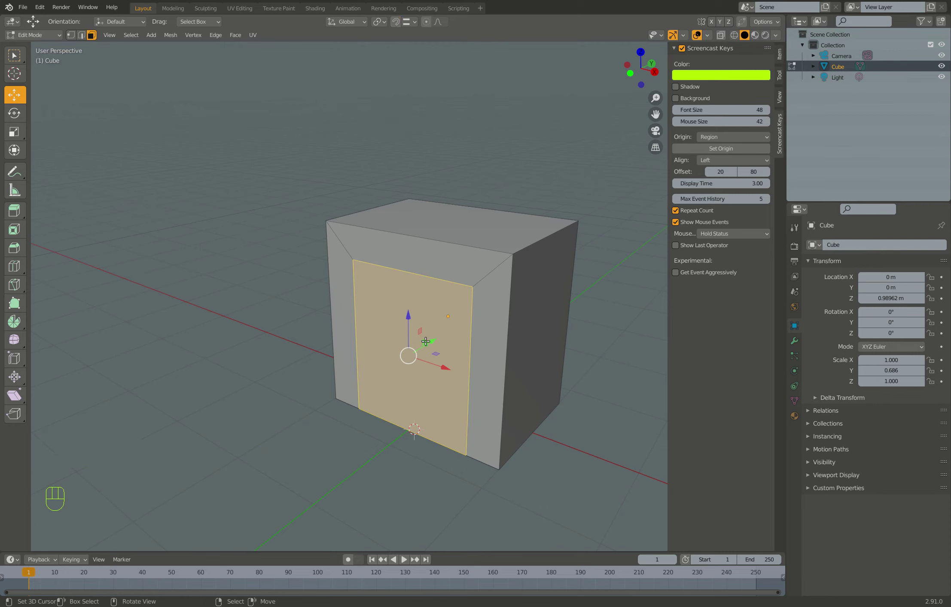
key(e)
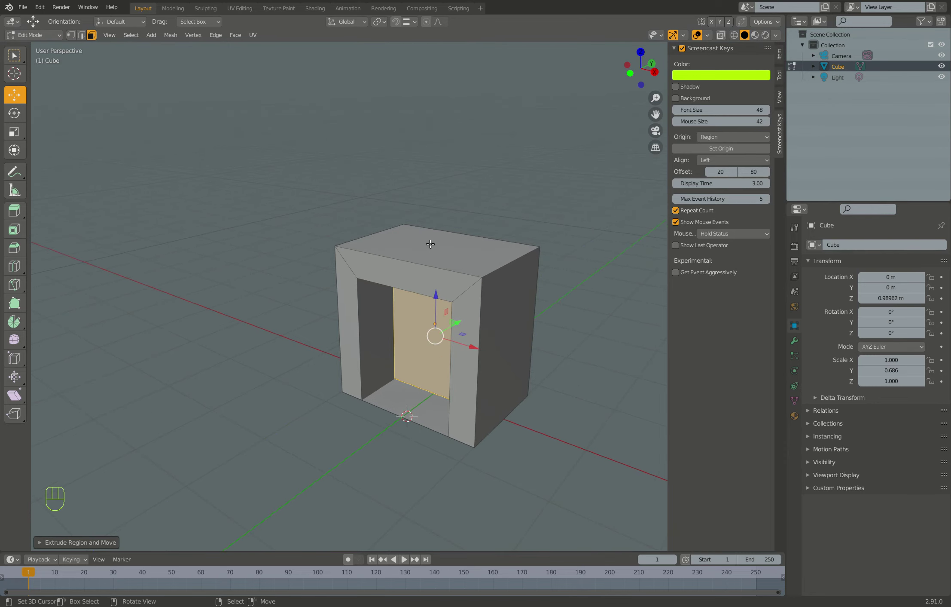
Step: Extrude a thin slab upward from the top face and orbit to check it
drag(430, 246, 436, 239)
key(e)
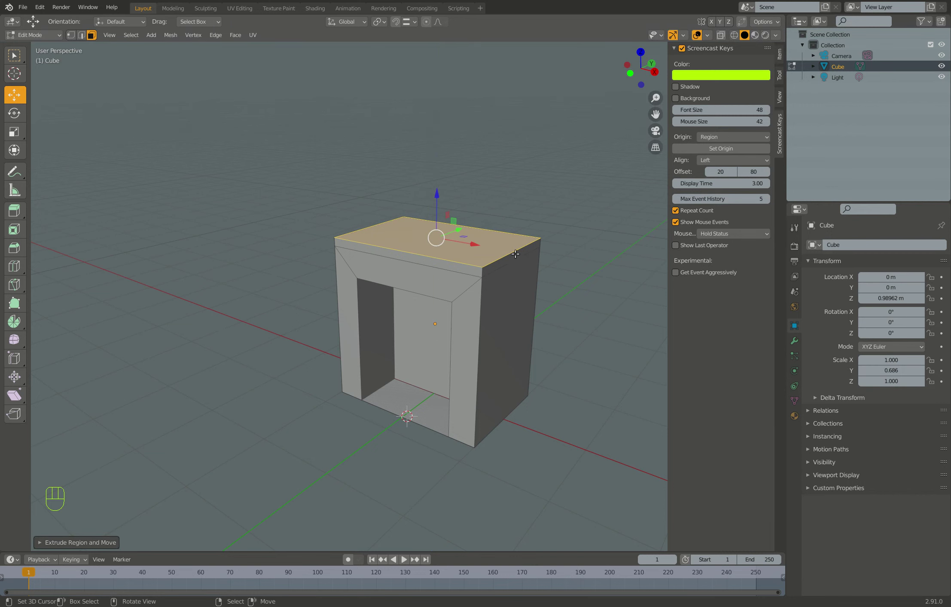
right_click(514, 249)
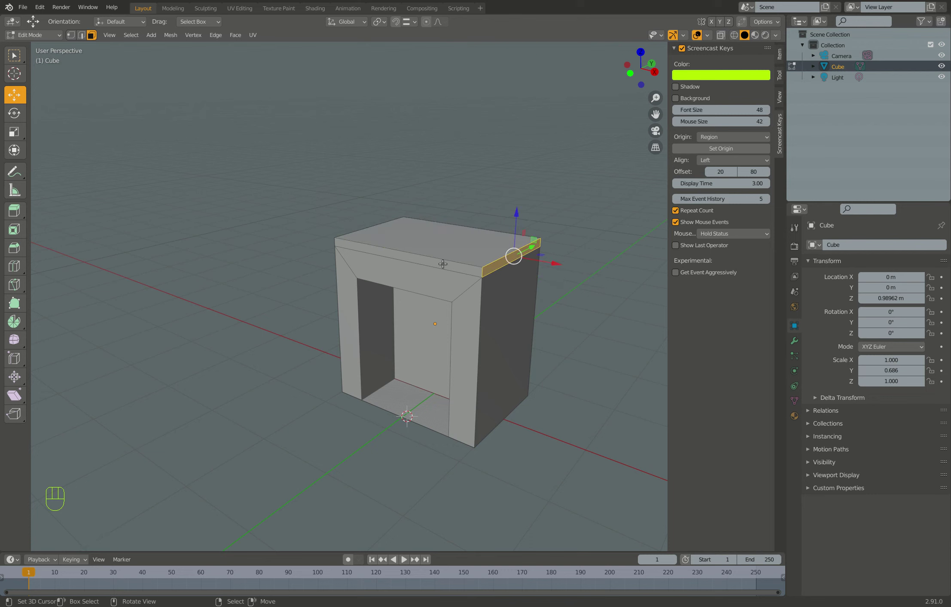
drag(434, 261, 288, 238)
drag(305, 224, 397, 254)
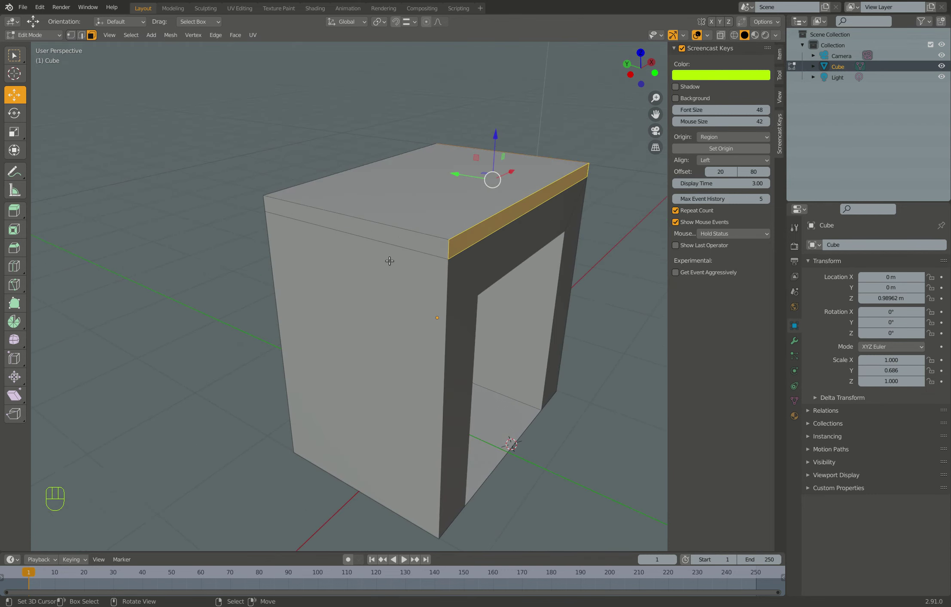
middle_click(393, 233)
drag(381, 258, 363, 270)
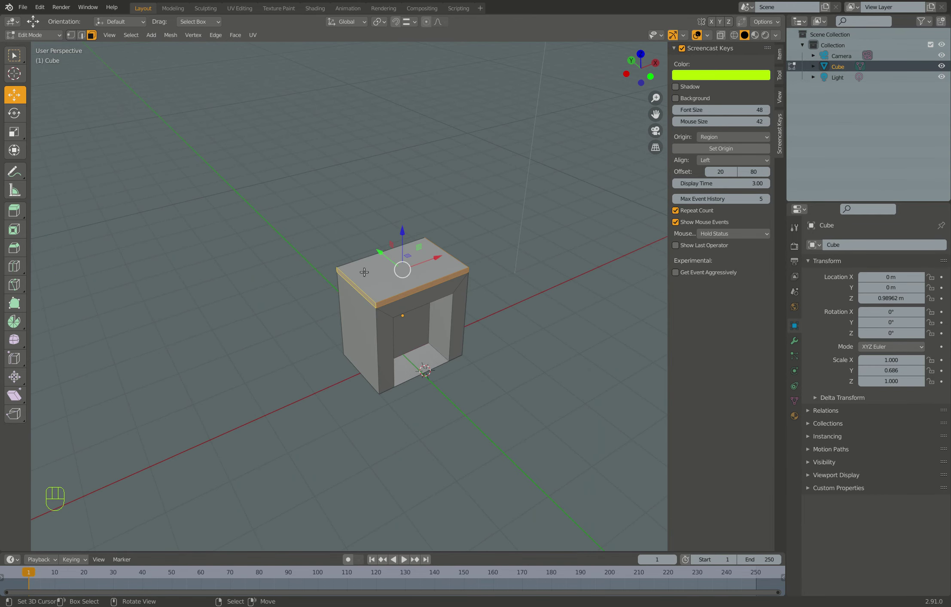
key(alt+e)
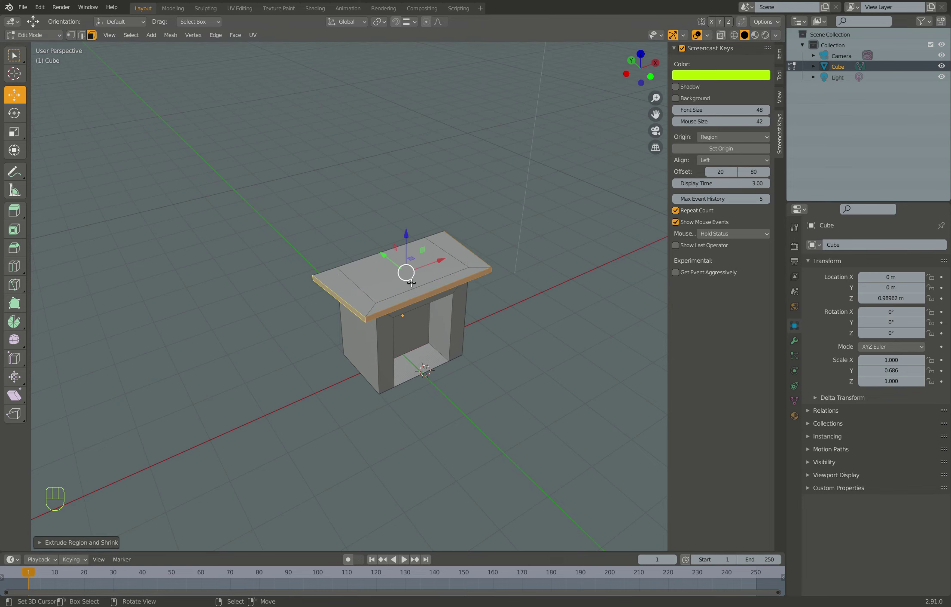
Step: Orbit toward the mantelpiece top and select its faces
drag(424, 281, 333, 269)
drag(333, 268, 376, 243)
drag(394, 247, 525, 273)
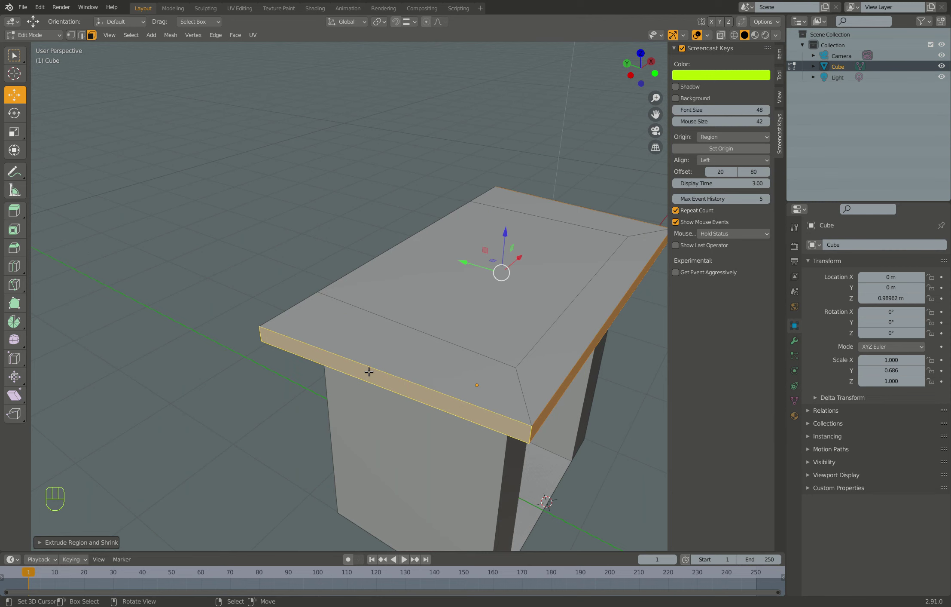
click(508, 267)
middle_click(298, 302)
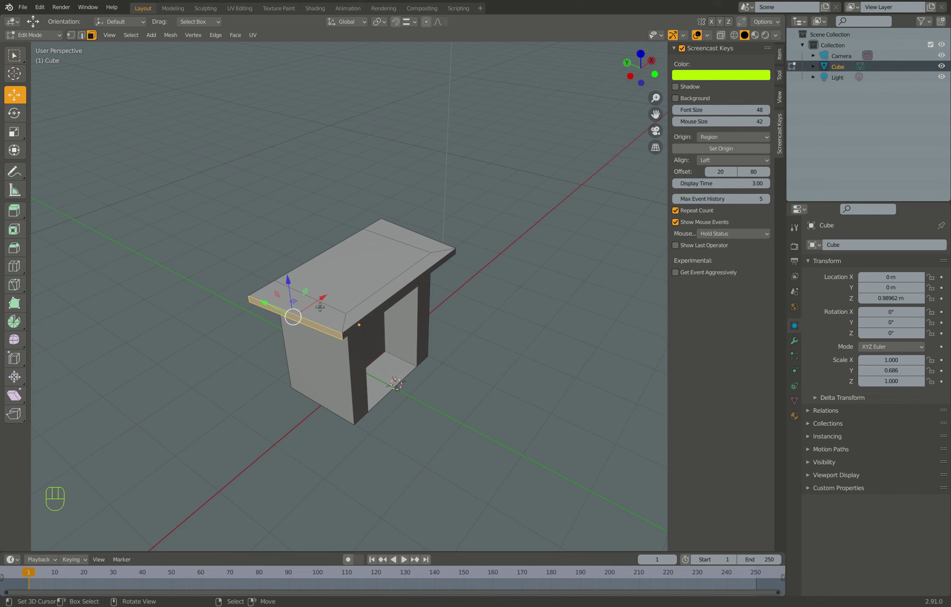
Step: Scale the mantel slab along X so it overhangs the fireplace sides
key(s)
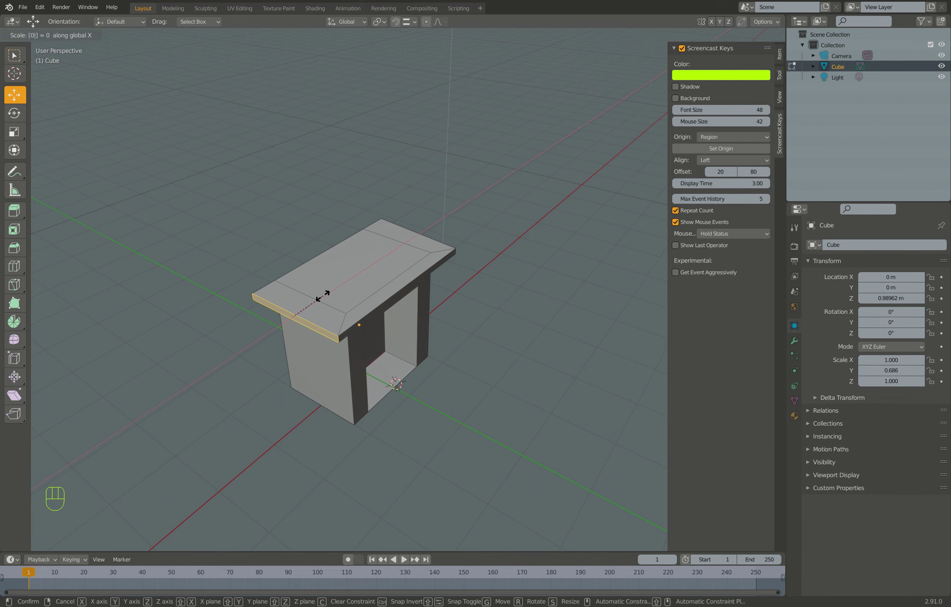
drag(341, 350, 228, 337)
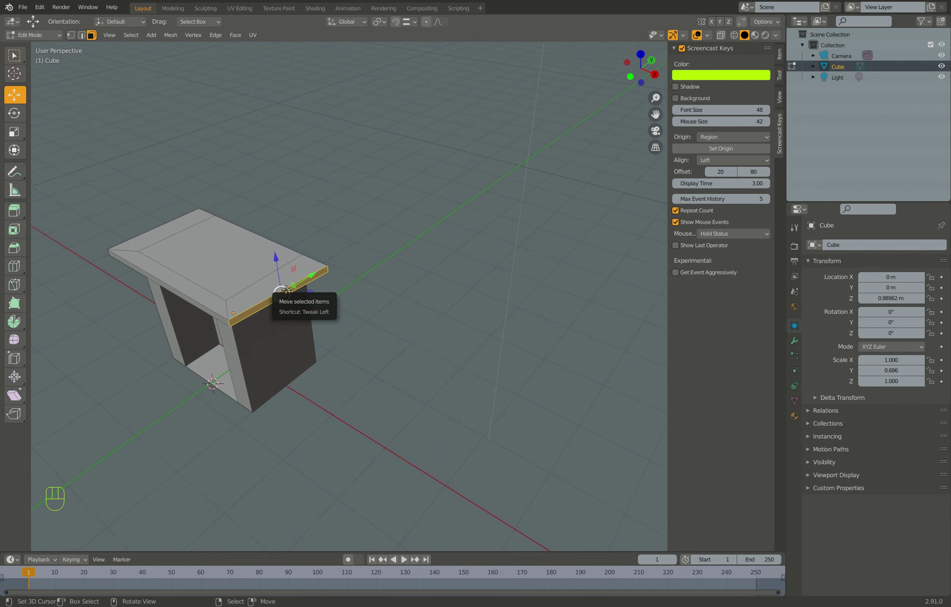
key(s)
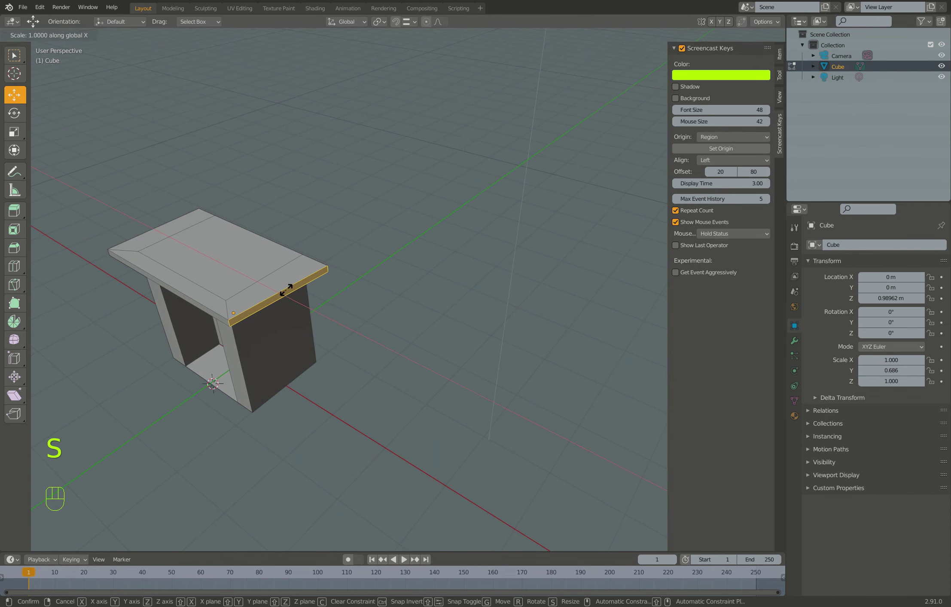
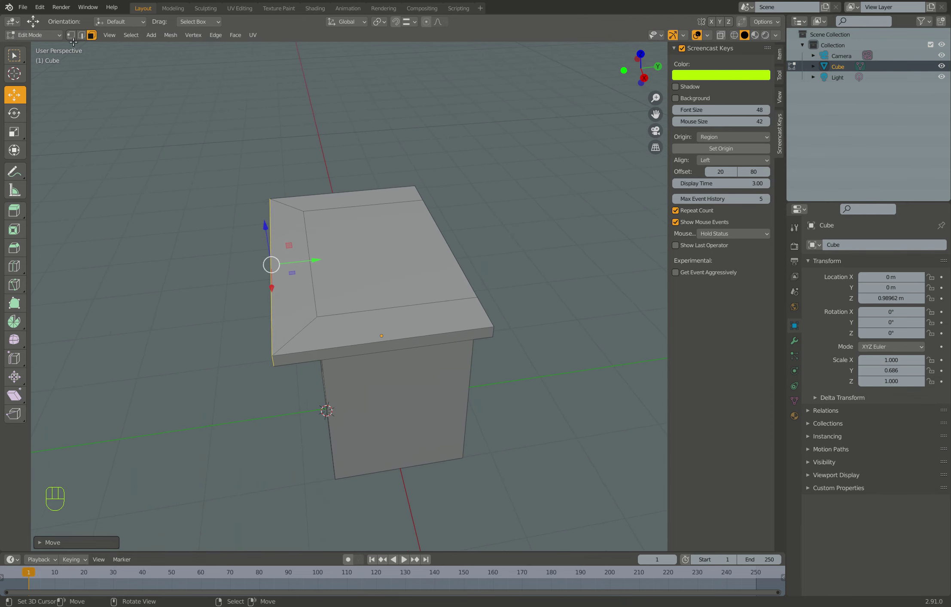
click(85, 40)
click(307, 259)
drag(353, 251, 379, 213)
click(92, 38)
click(416, 248)
drag(394, 251, 368, 281)
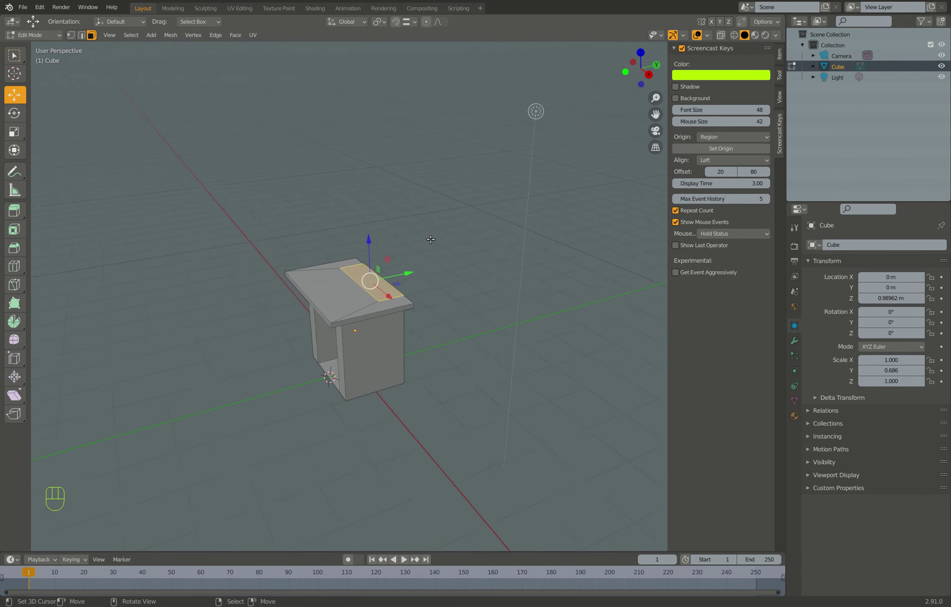
key(e)
drag(252, 253, 301, 245)
middle_click(301, 246)
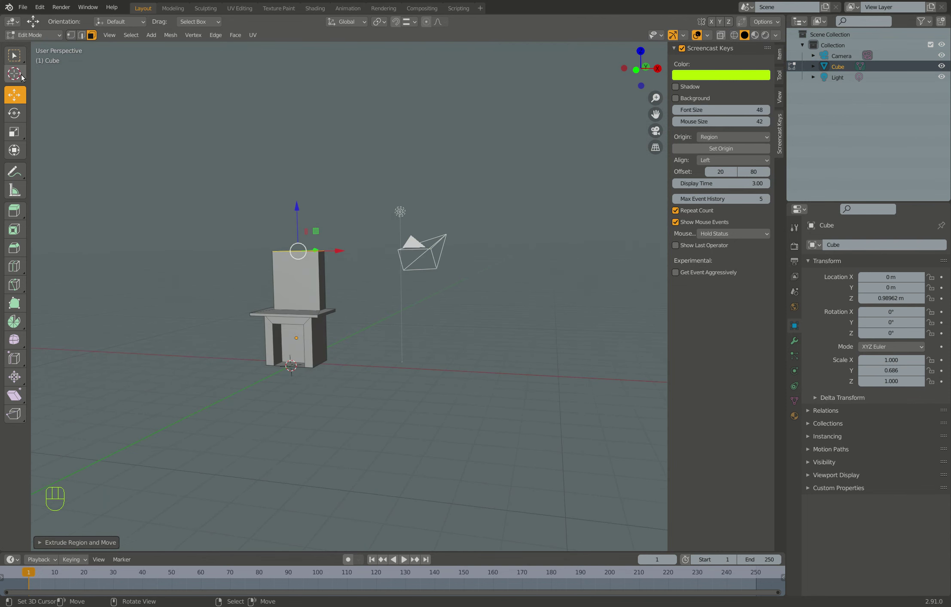